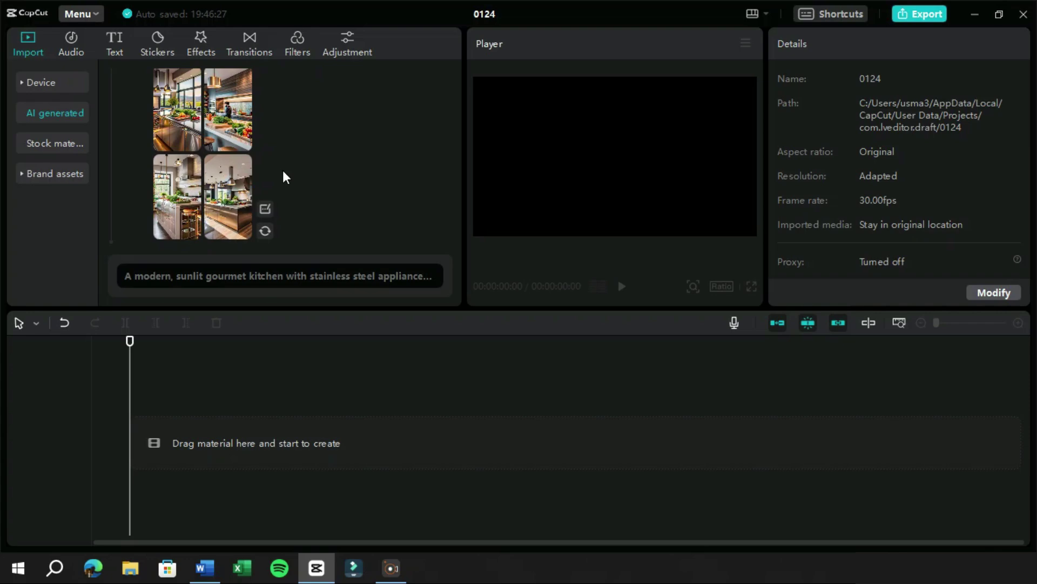
Preview the first generated kitchen image and view it full screen.
{"action": "left_click", "coordinate": [192, 119]}
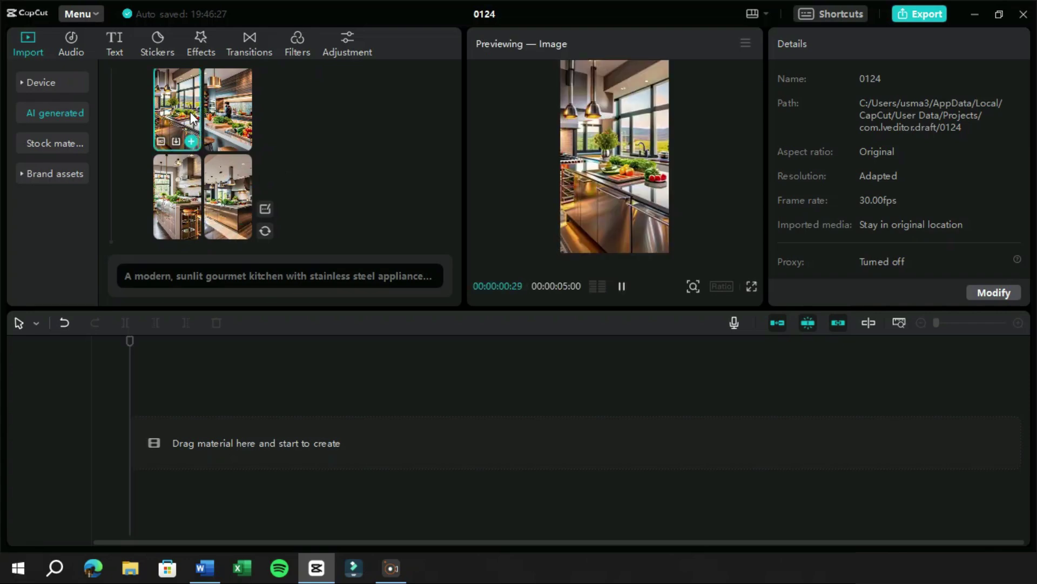
{"action": "left_click", "coordinate": [758, 287]}
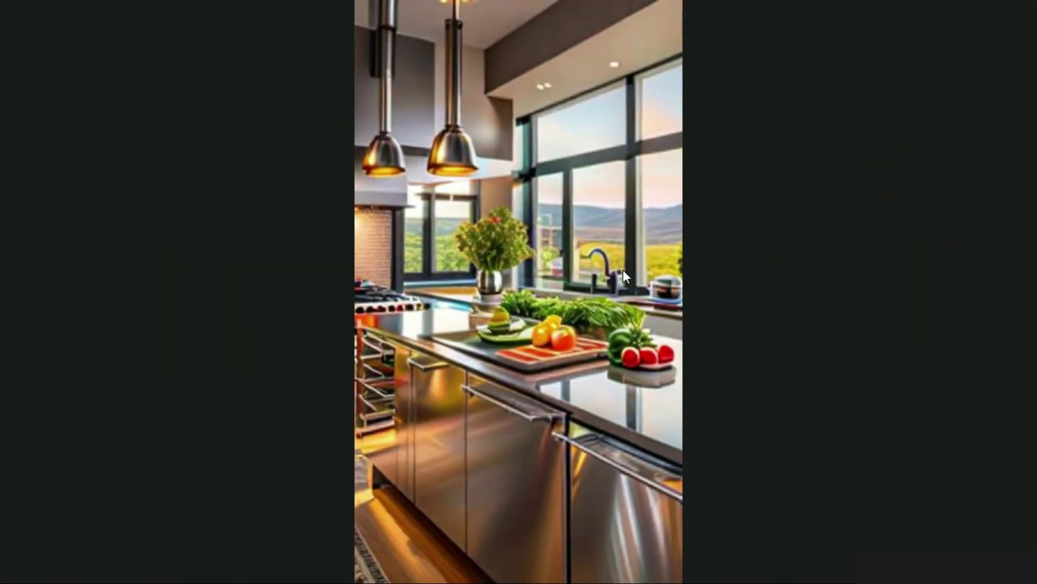
{"action": "key", "text": "Escape"}
{"action": "left_click_drag", "start_coordinate": [227, 132], "coordinate": [693, 262]}
Preview the next kitchen image full screen and start the HD upscale on the fourth.
{"action": "left_click", "coordinate": [762, 296]}
{"action": "key", "text": "Escape"}
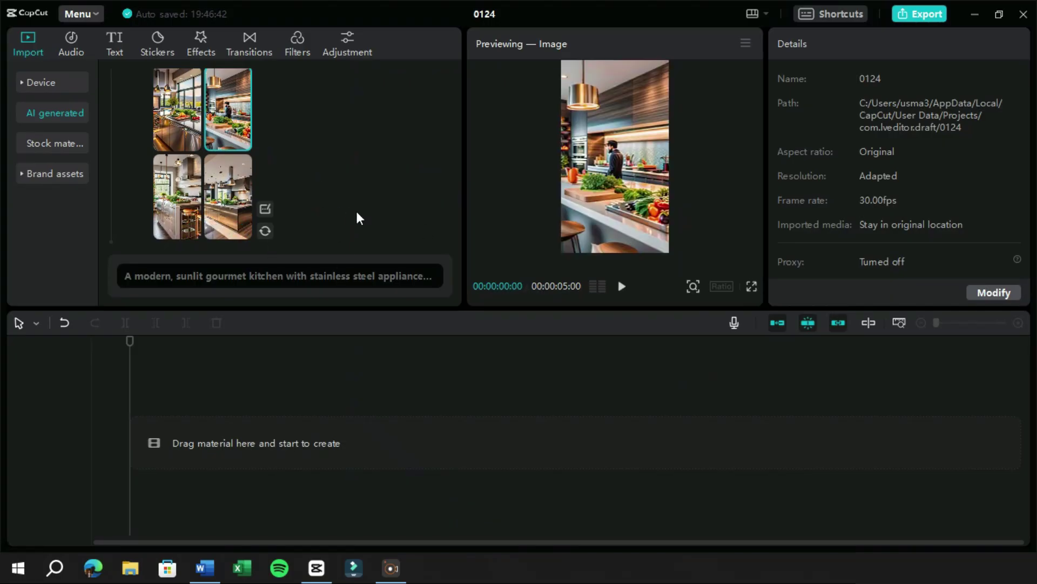
{"action": "left_click_drag", "start_coordinate": [184, 201], "coordinate": [227, 222]}
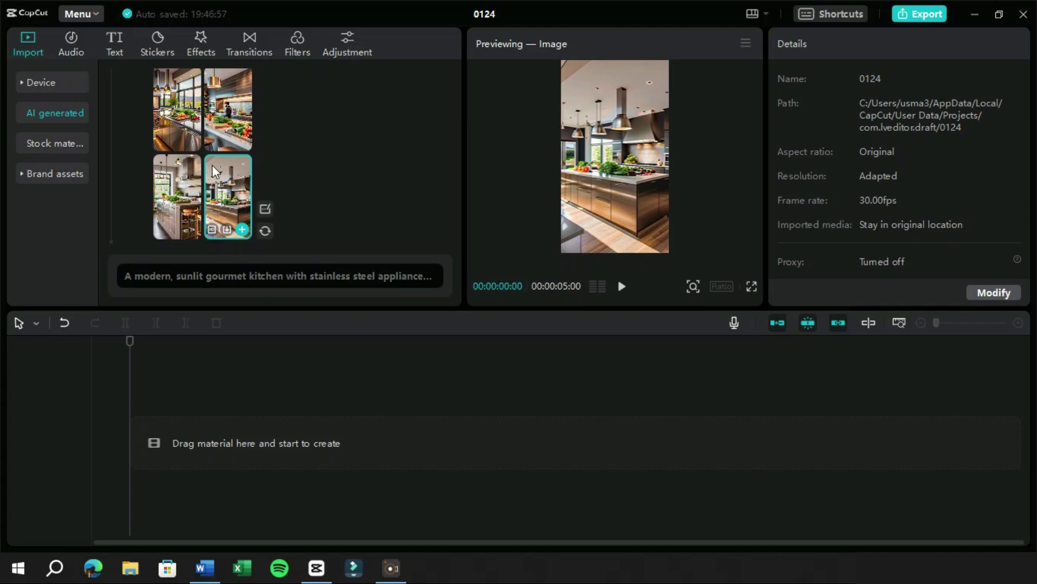
Preview the finished HD upscale of the fourth kitchen image full screen.
{"action": "left_click_drag", "start_coordinate": [218, 235], "coordinate": [313, 220]}
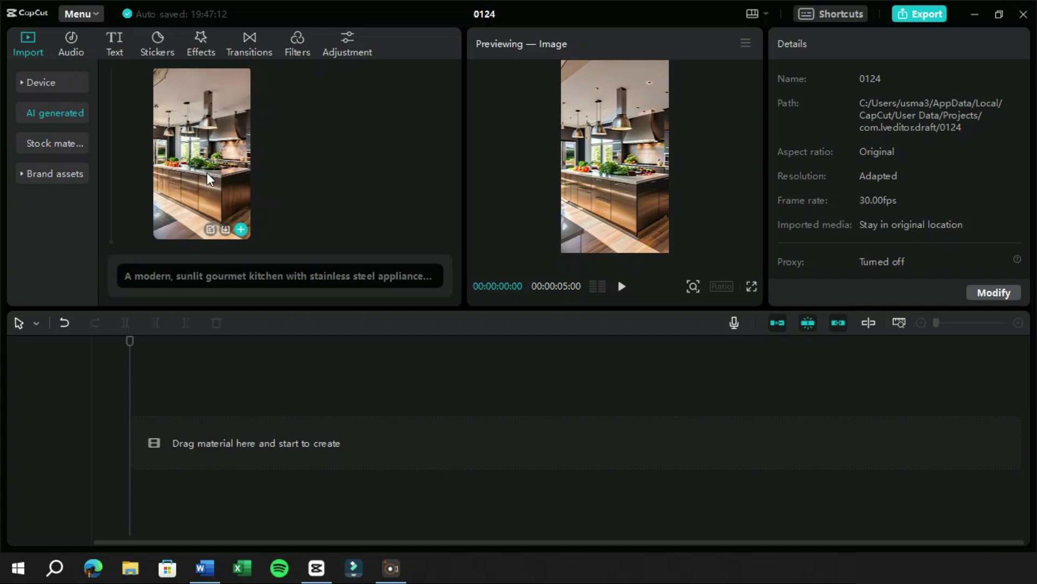
{"action": "left_click", "coordinate": [210, 175]}
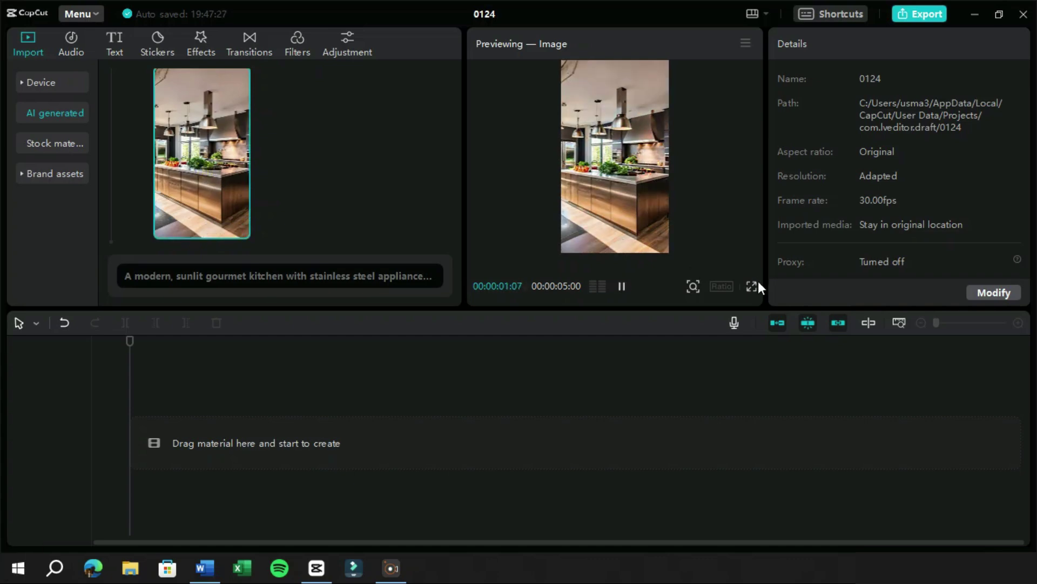
{"action": "left_click", "coordinate": [758, 291]}
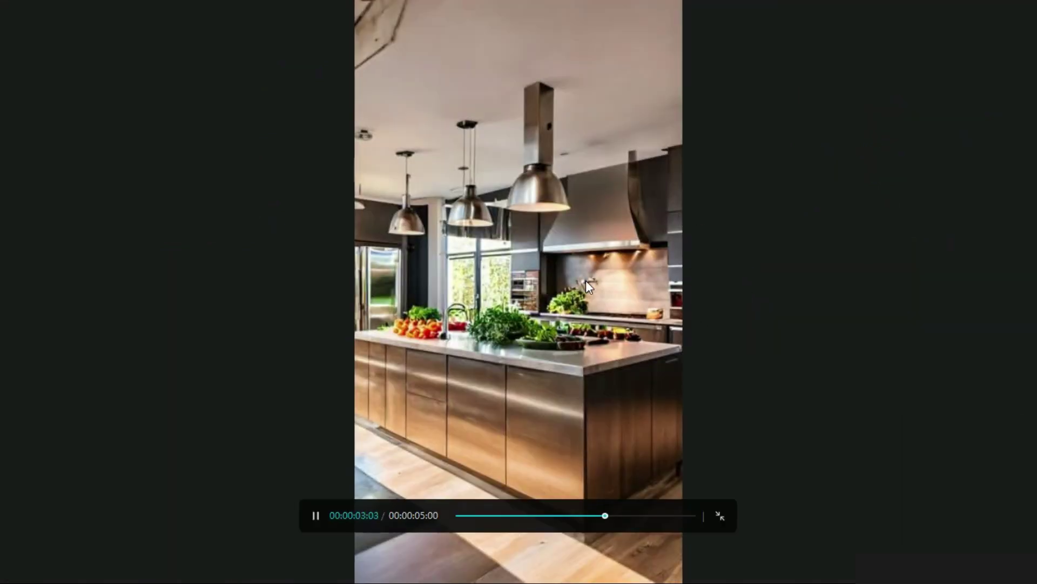
{"action": "key", "text": "Escape"}
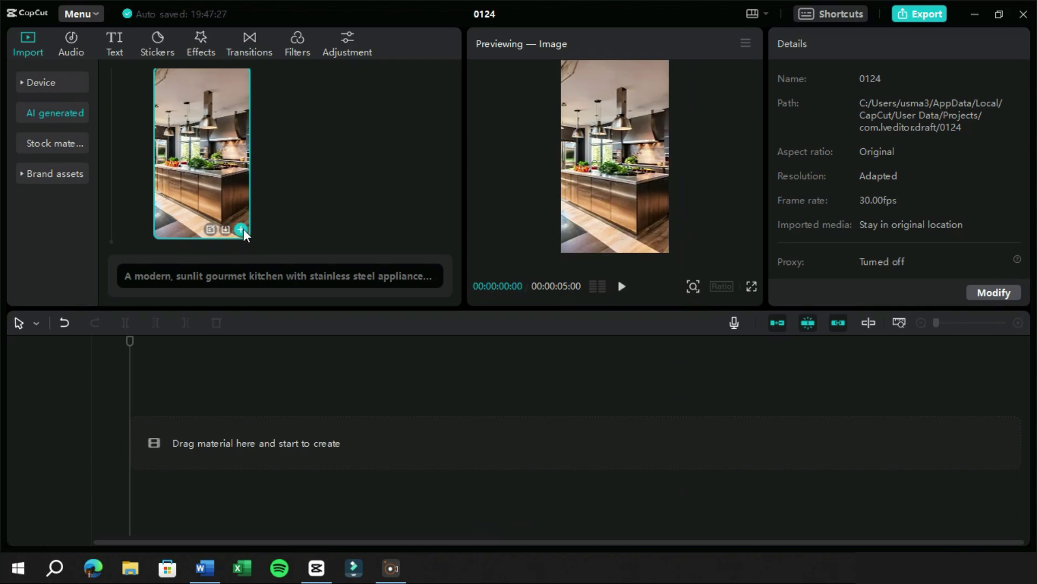
Add the HD kitchen image to the timeline and check it full screen.
{"action": "left_click_drag", "start_coordinate": [248, 233], "coordinate": [236, 240]}
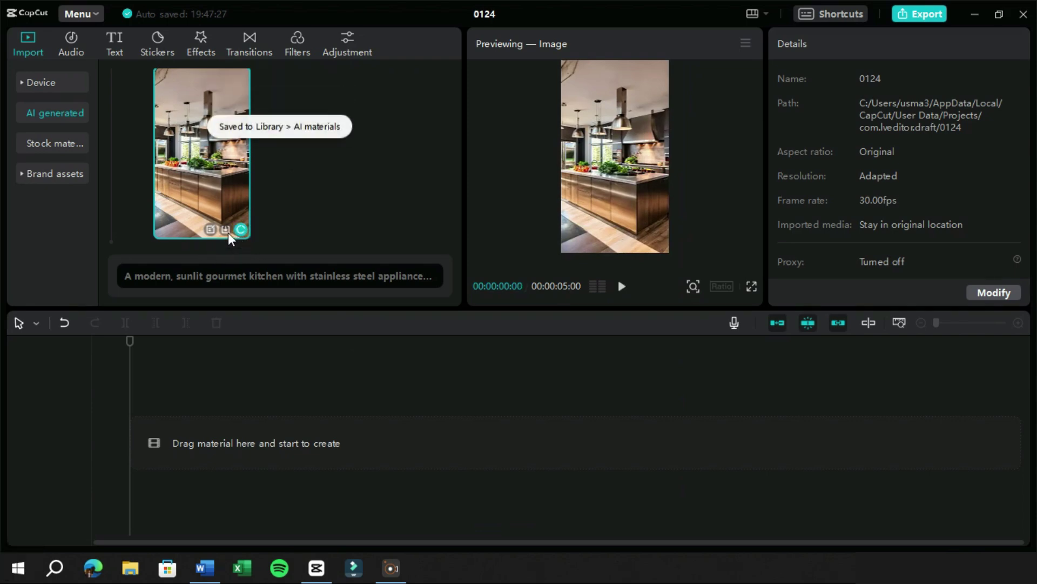
{"action": "left_click_drag", "start_coordinate": [229, 232], "coordinate": [195, 411]}
{"action": "left_click", "coordinate": [147, 349]}
{"action": "left_click", "coordinate": [759, 291]}
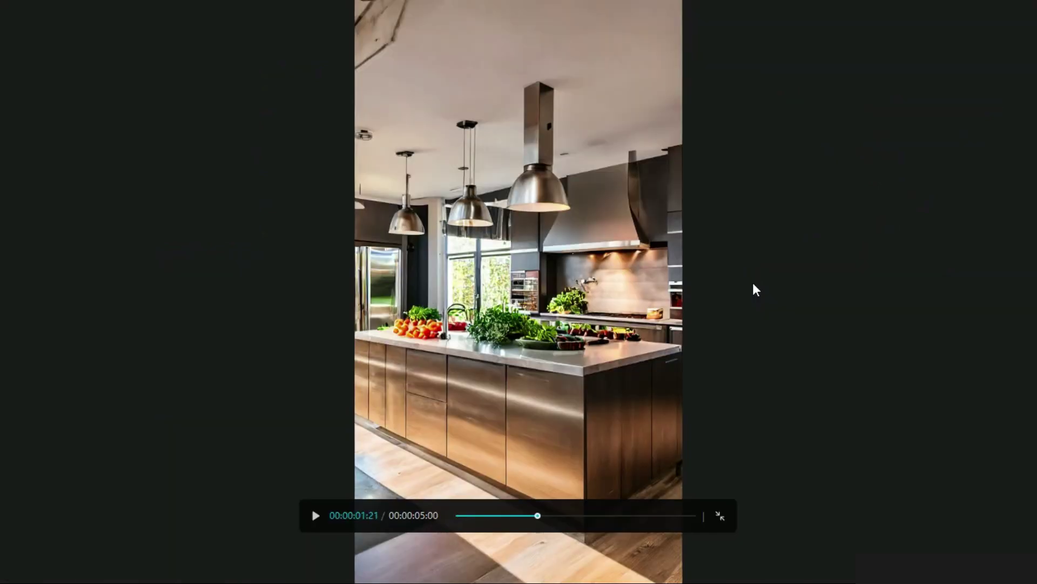
{"action": "key", "text": "Escape"}
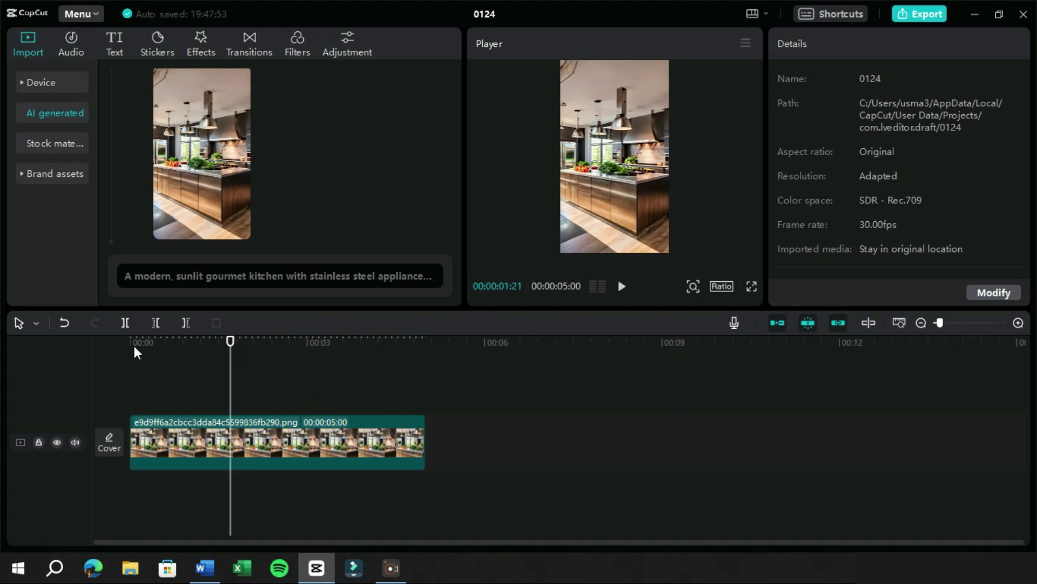
Select the kitchen clip, dismiss the keyframe tip and raise its Scale to 107%, viewed full screen.
{"action": "left_click", "coordinate": [140, 348]}
{"action": "left_click", "coordinate": [193, 456]}
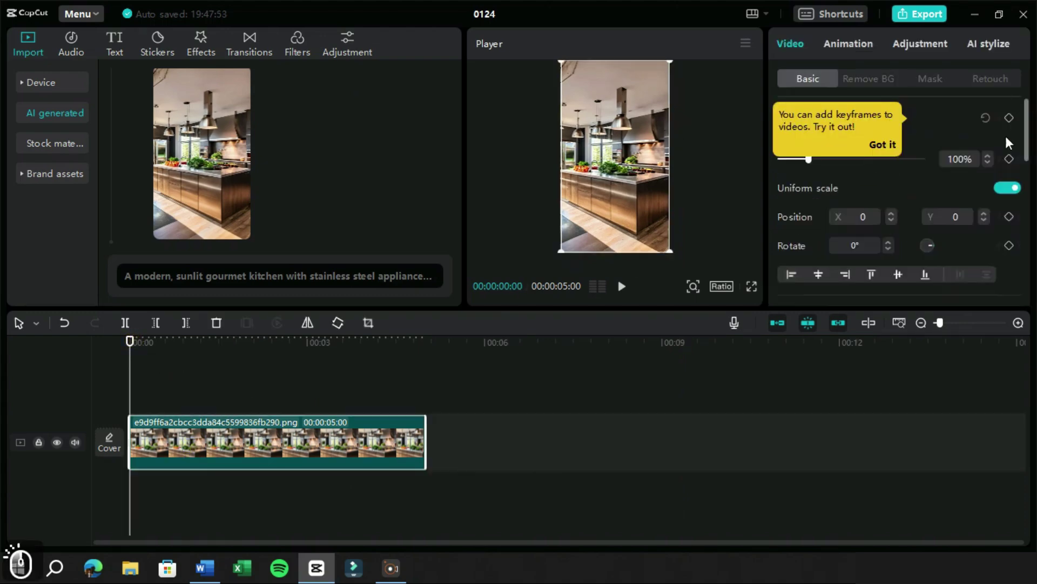
{"action": "left_click", "coordinate": [1017, 128]}
{"action": "left_click", "coordinate": [282, 346]}
{"action": "left_click", "coordinate": [811, 166]}
{"action": "left_click", "coordinate": [159, 350]}
{"action": "left_click", "coordinate": [755, 296]}
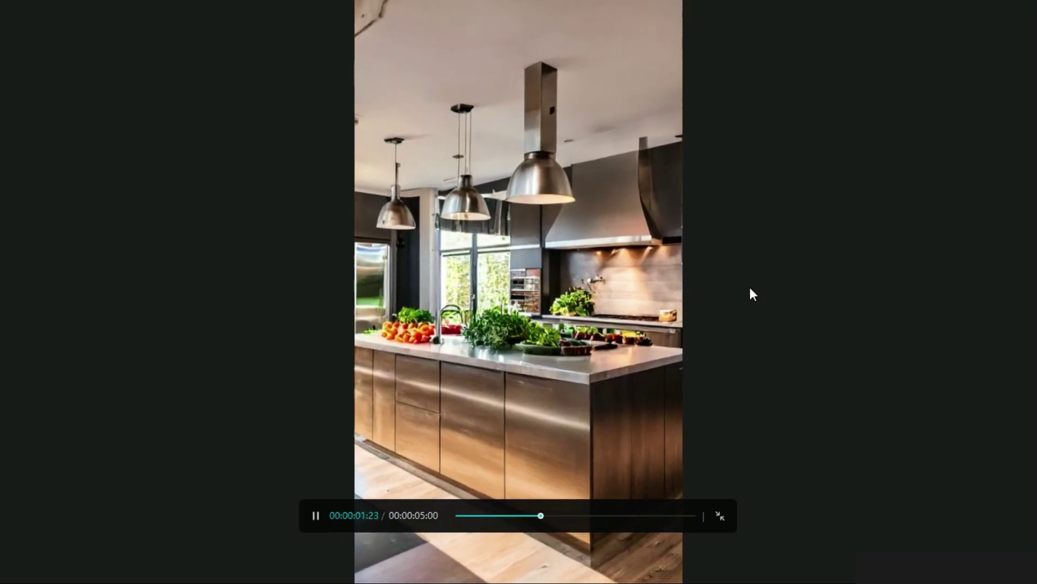
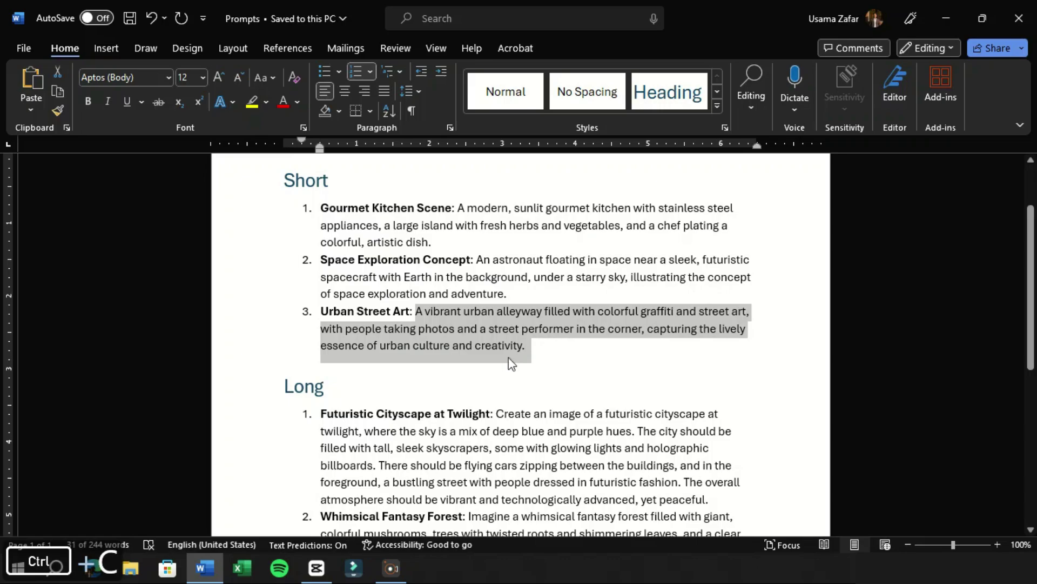
Copy the Urban Street Art alleyway description from Word and paste it as the CapCut AI prompt.
{"action": "key", "text": "ctrl+c"}
{"action": "left_click_drag", "start_coordinate": [217, 568], "coordinate": [245, 308]}
{"action": "left_click_drag", "start_coordinate": [232, 283], "coordinate": [234, 262]}
{"action": "key", "text": "ctrl+a"}
{"action": "key", "text": "ctrl+v"}
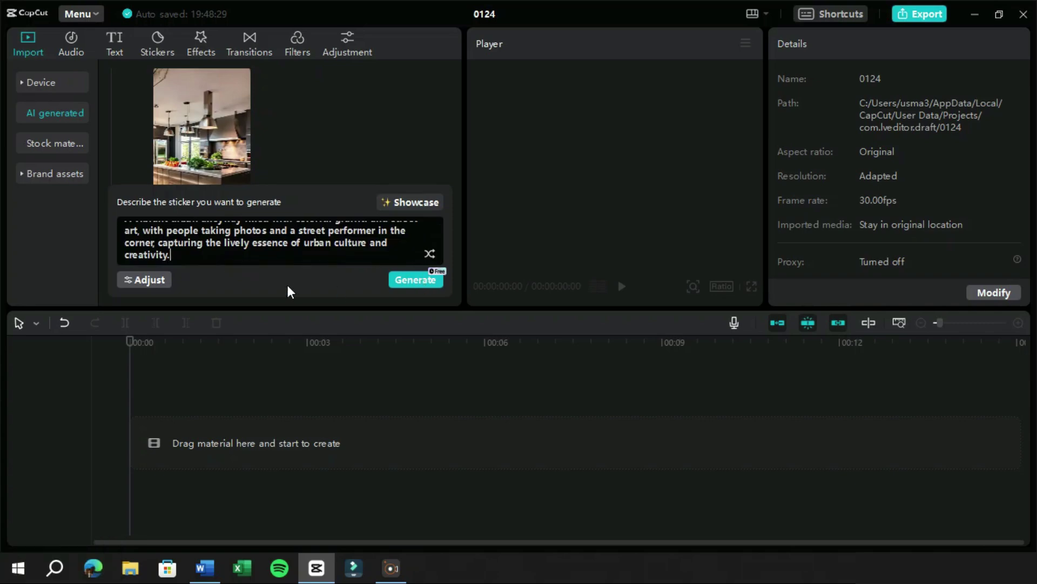
Set generation to General model, 9:16 ratio and 50 steps, then generate the alleyway images.
{"action": "left_click_drag", "start_coordinate": [154, 283], "coordinate": [233, 252]}
{"action": "left_click", "coordinate": [232, 251]}
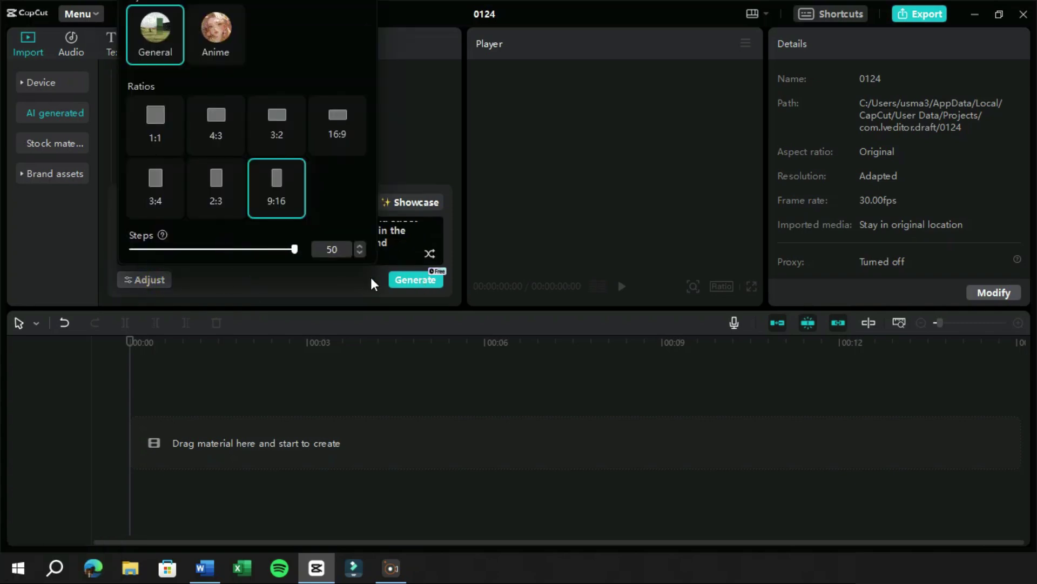
{"action": "left_click_drag", "start_coordinate": [336, 284], "coordinate": [429, 280]}
{"action": "left_click_drag", "start_coordinate": [429, 280], "coordinate": [422, 176]}
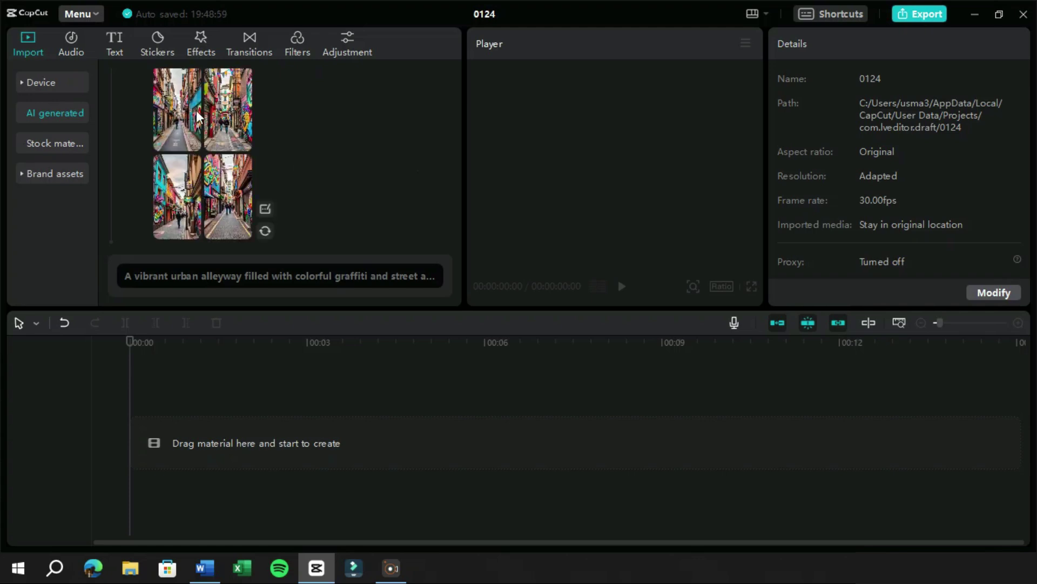
Preview the first graffiti alleyway image full screen, then return to the results.
{"action": "left_click", "coordinate": [179, 125]}
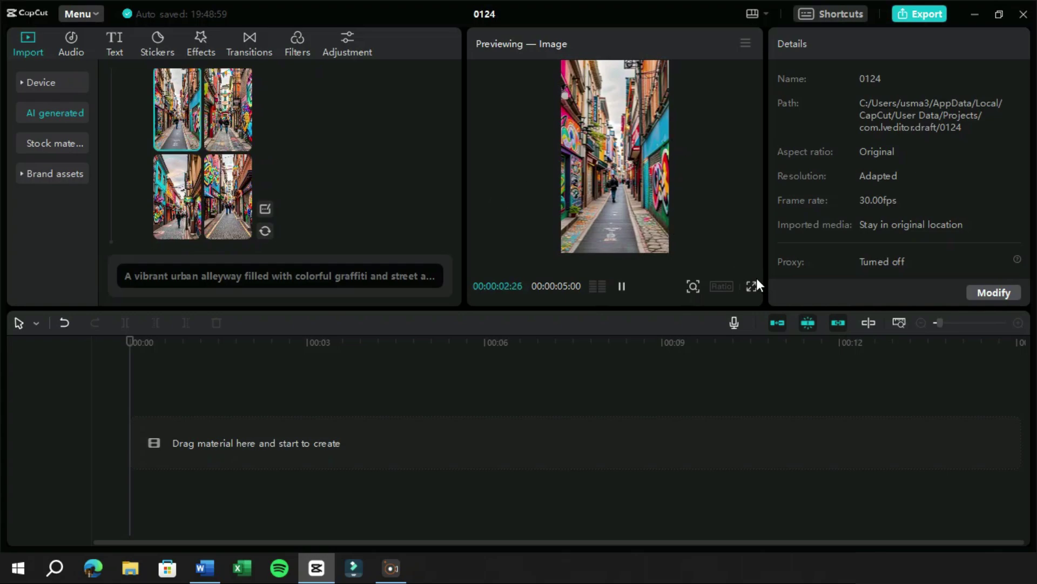
{"action": "left_click", "coordinate": [758, 298]}
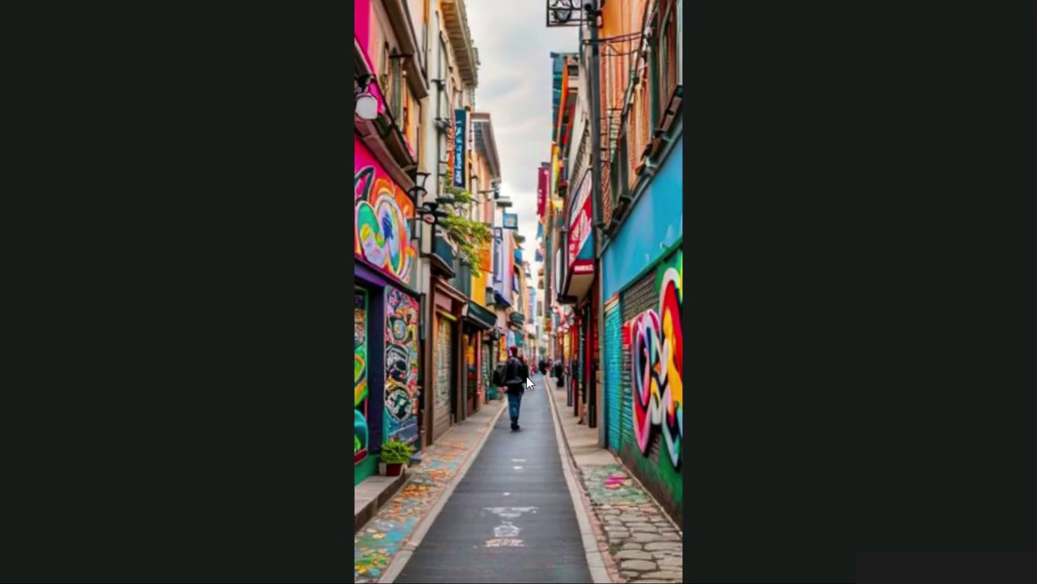
{"action": "key", "text": "Escape"}
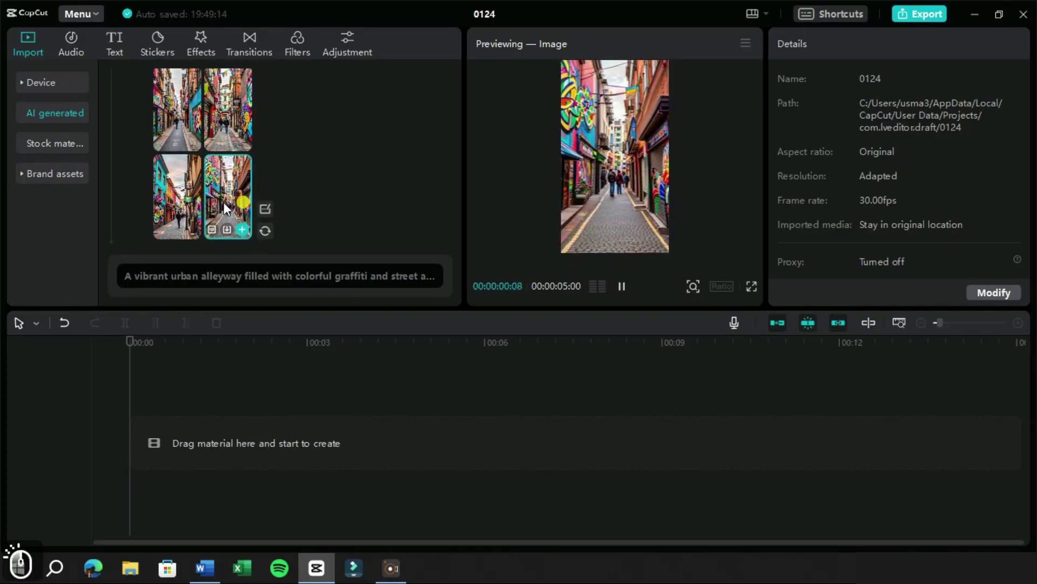